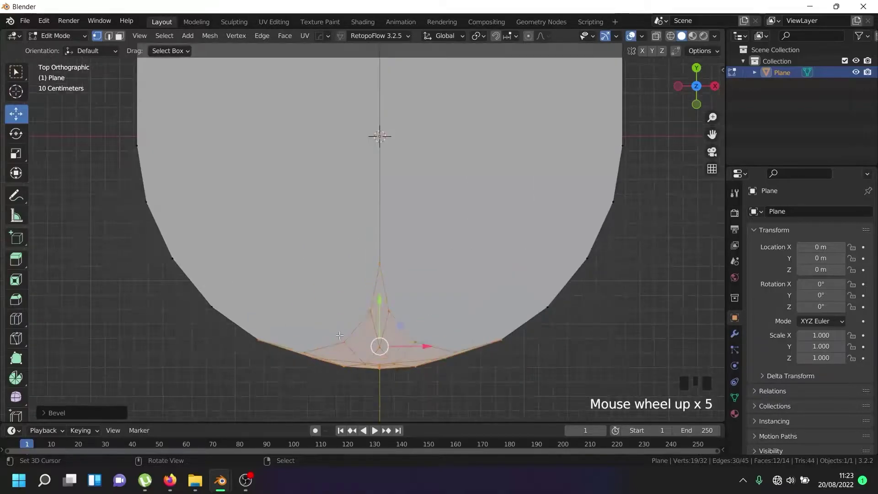
Select the stray vertices around the bottom tip of the shield outline for dissolving.
right_click(306, 349)
right_click(460, 348)
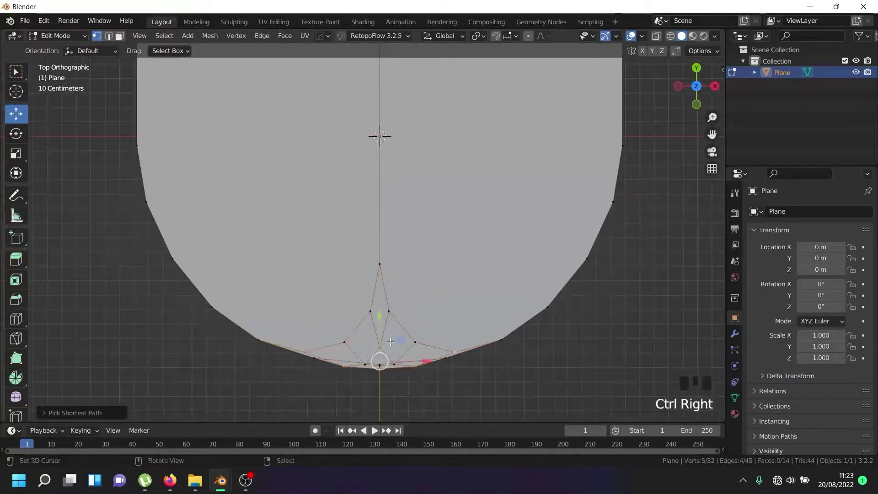
scroll("down", 3)
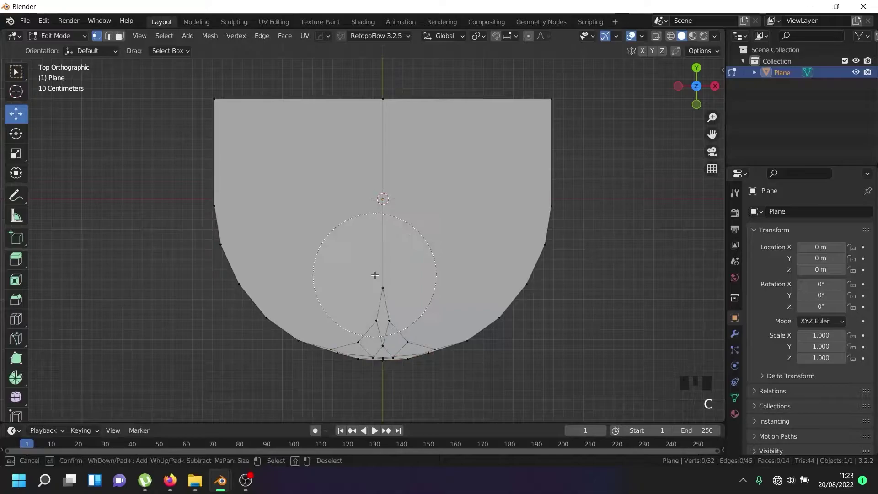
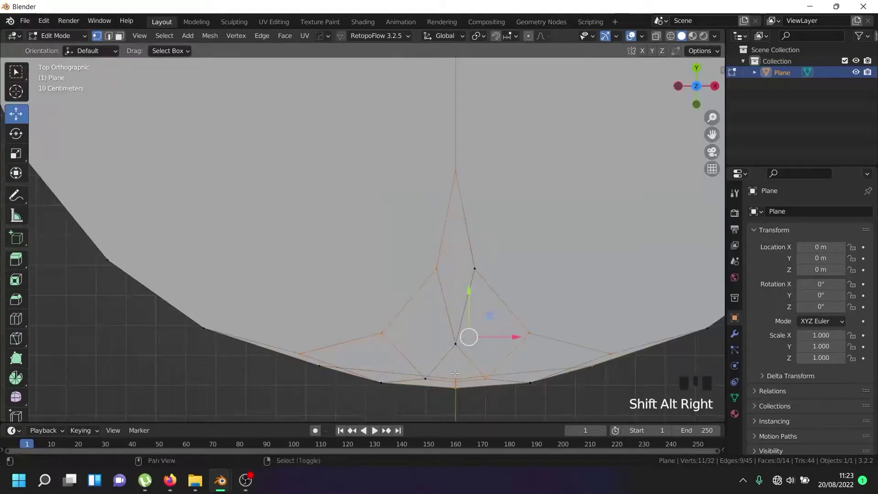
right_click(423, 378)
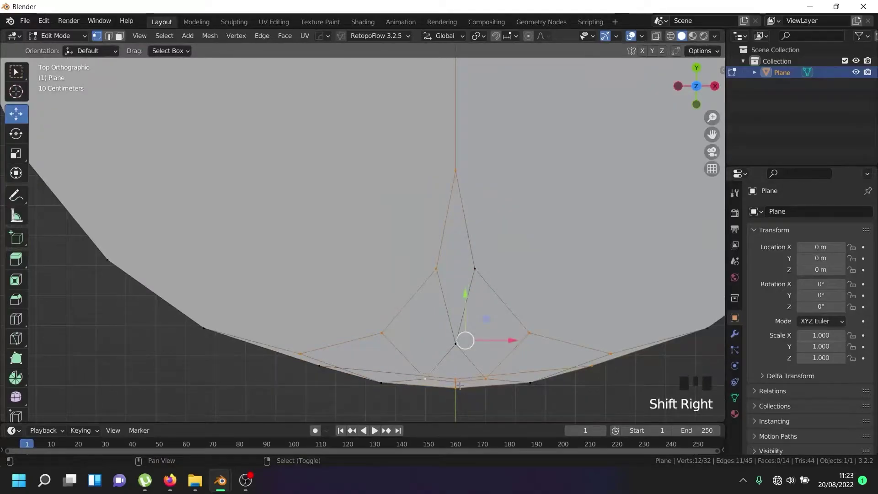
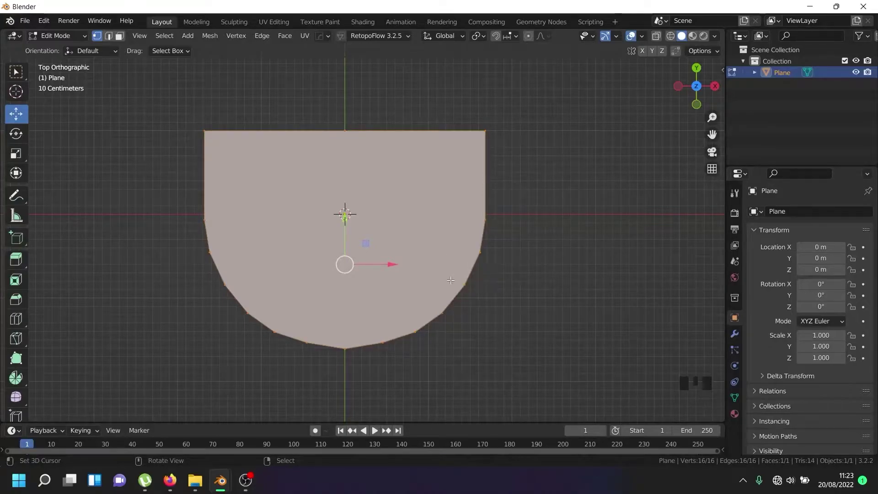
Snap the shield outline to symmetry and fill it with faces fanning from the top edge.
left_click_drag(211, 42, 205, 43)
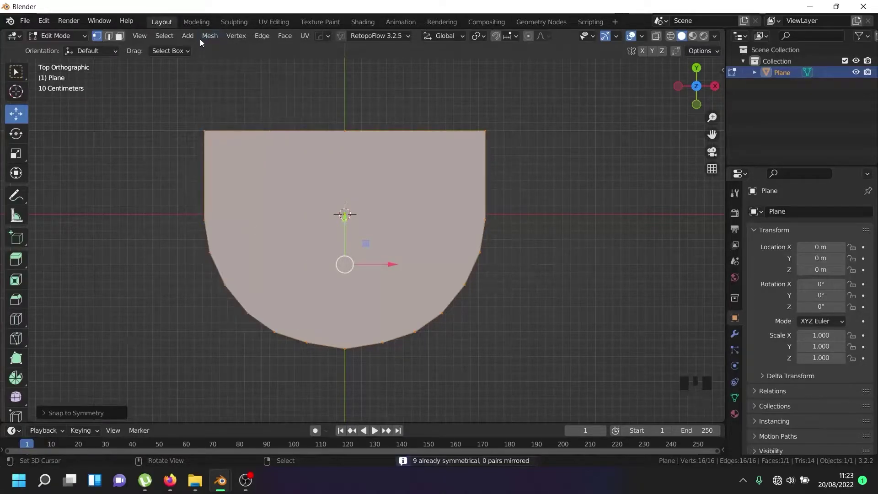
left_click_drag(214, 40, 243, 212)
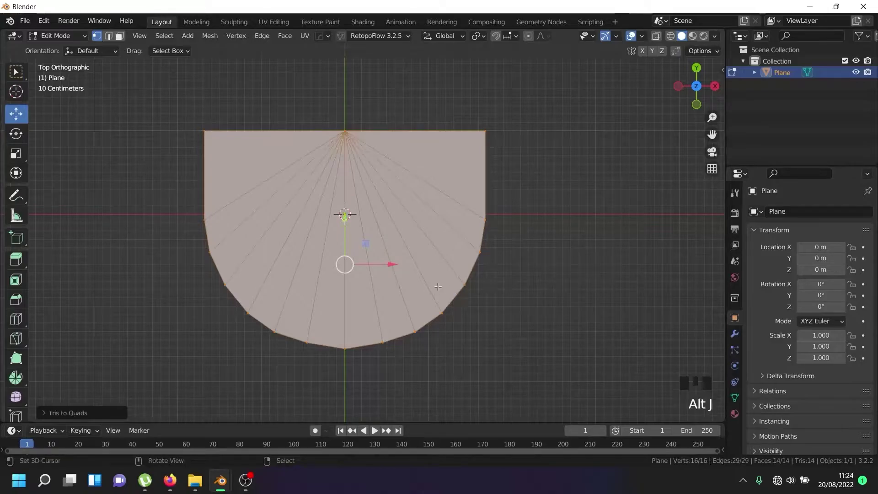
Select the lower-left and lower-right curve vertices to bend the shield into an arch.
key("ctrl+z")
right_click(286, 326)
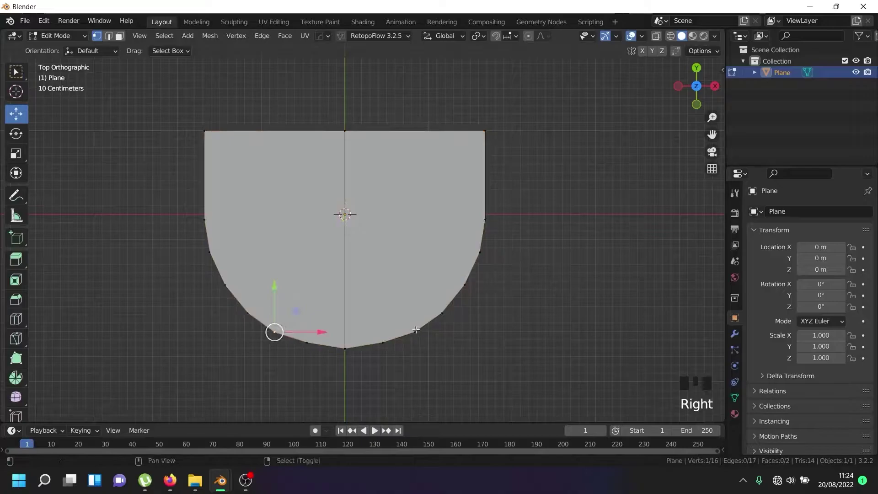
right_click(416, 330)
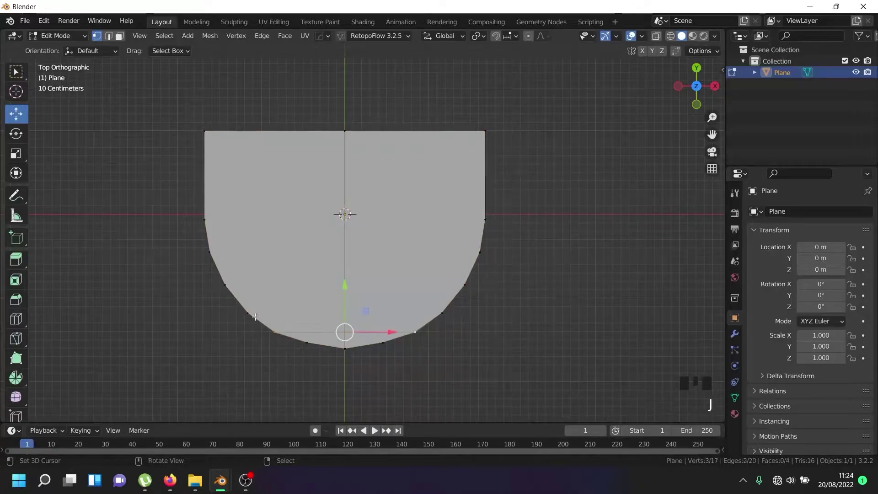
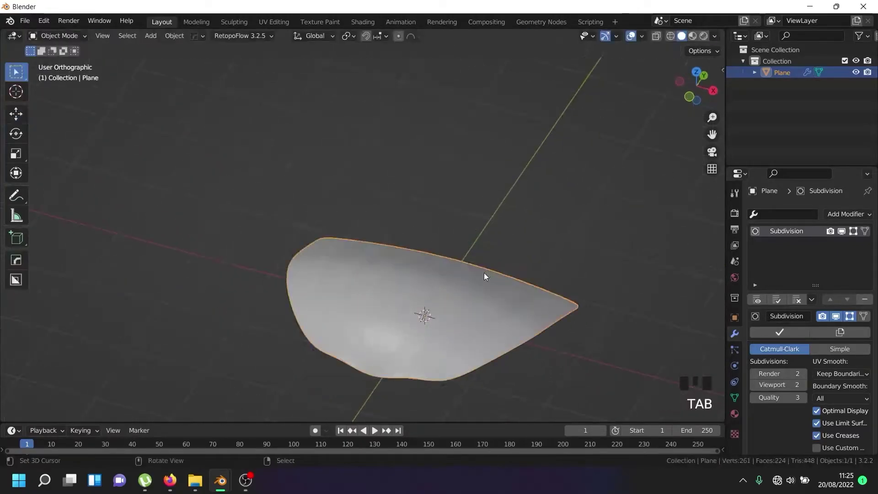
Orbit around the curved scale to inspect its smooth, rounded shading.
left_click_drag(443, 262, 179, 42)
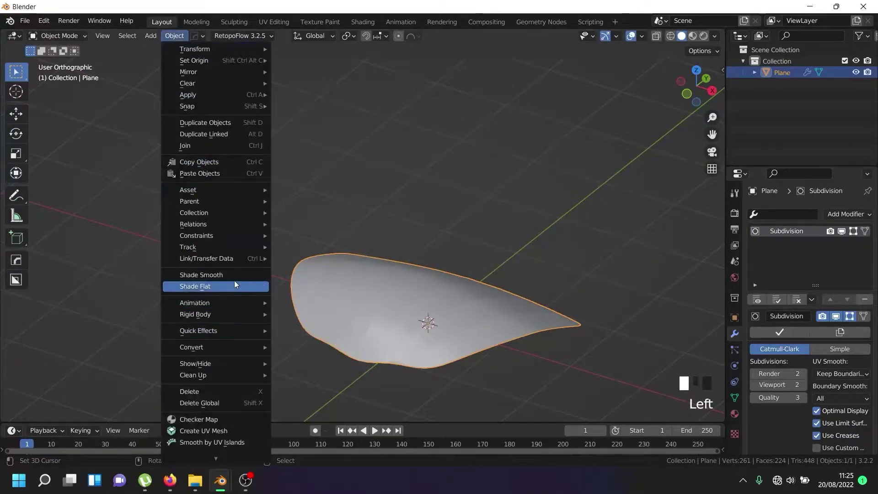
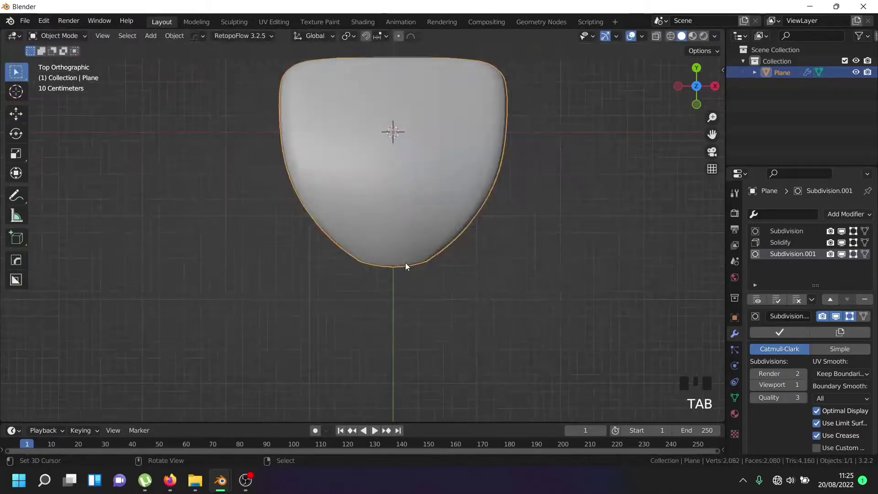
Orbit the view to see the thick, rounded scale at an angle.
left_click_drag(408, 279, 424, 220)
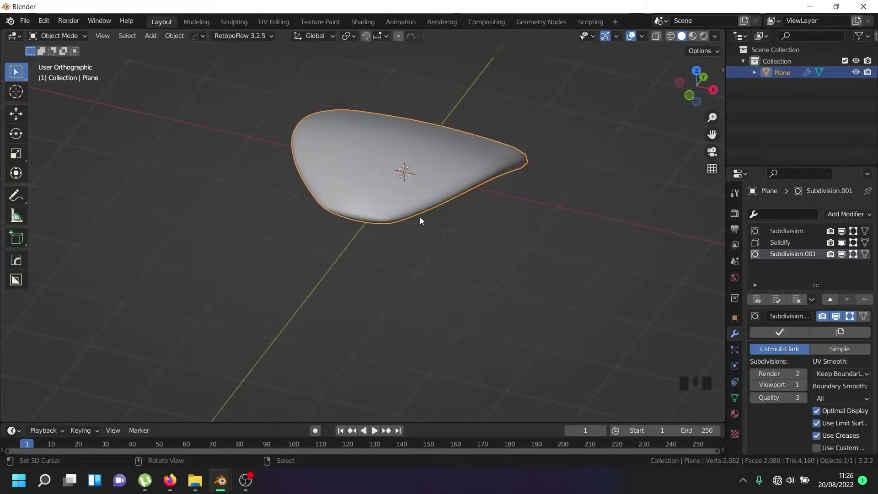
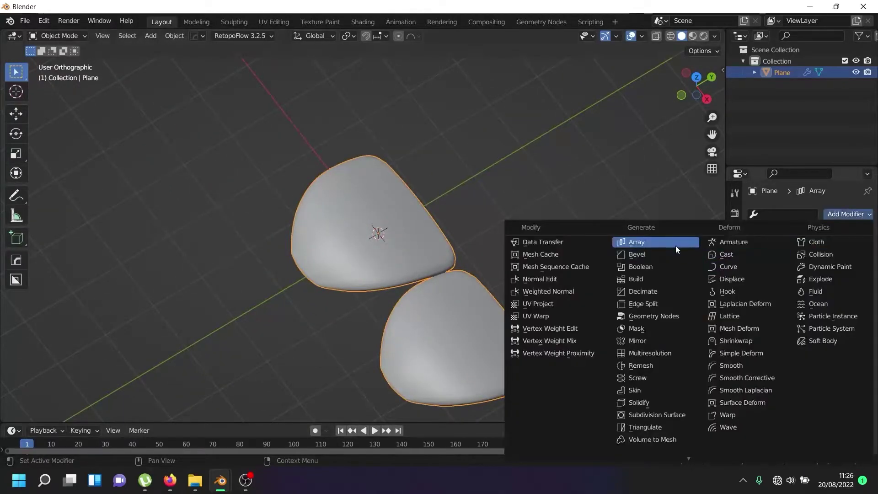
Pan along the long row of arrayed scales and check it from the side view.
left_click(679, 250)
scroll("down", 3)
left_click_drag(534, 310, 823, 377)
scroll("down", 3)
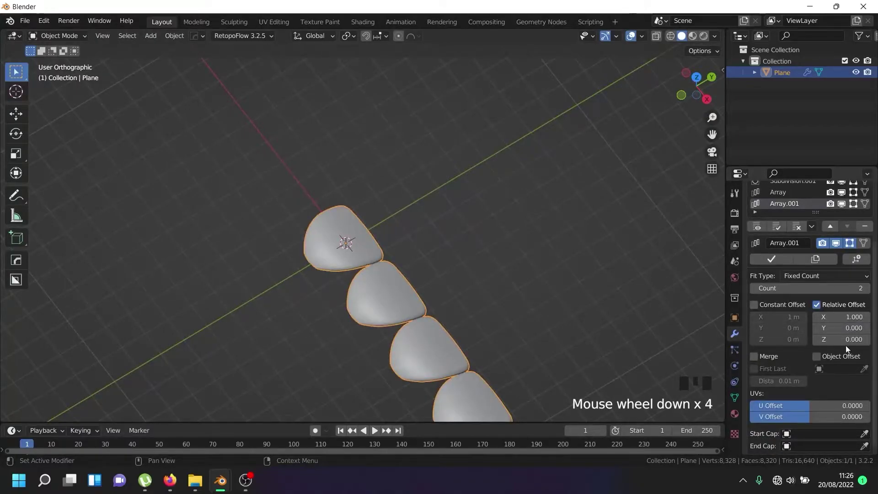
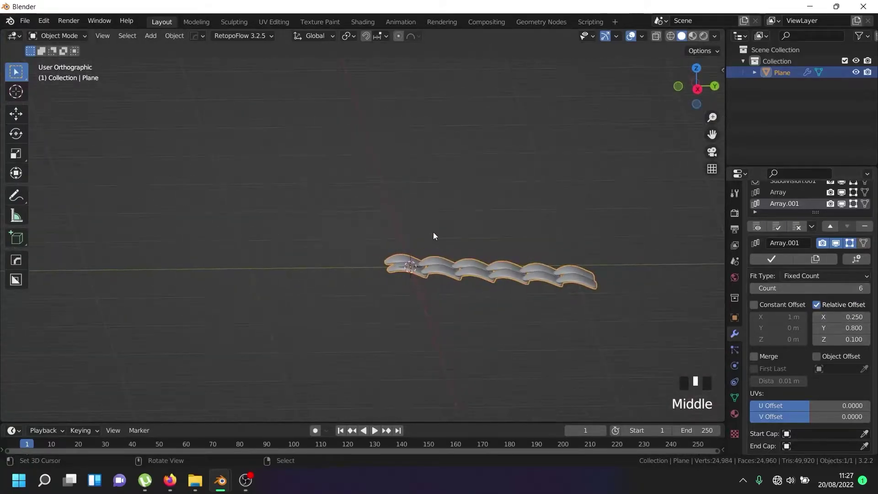
key("KP_1")
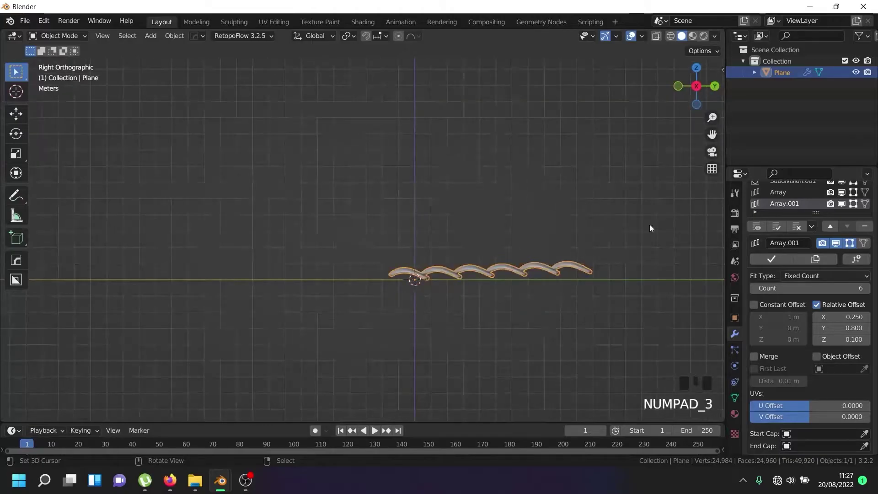
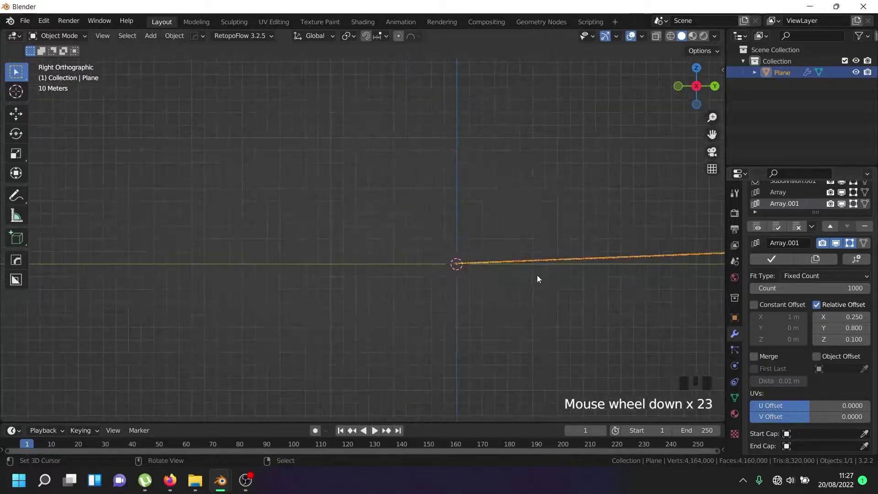
Zoom around the row, return to an angled perspective and remove the Array modifier.
scroll("down", 3)
scroll("down", 3)
scroll("up", 3)
middle_click(505, 226)
scroll("up", 3)
left_click_drag(406, 108, 875, 244)
left_click(871, 230)
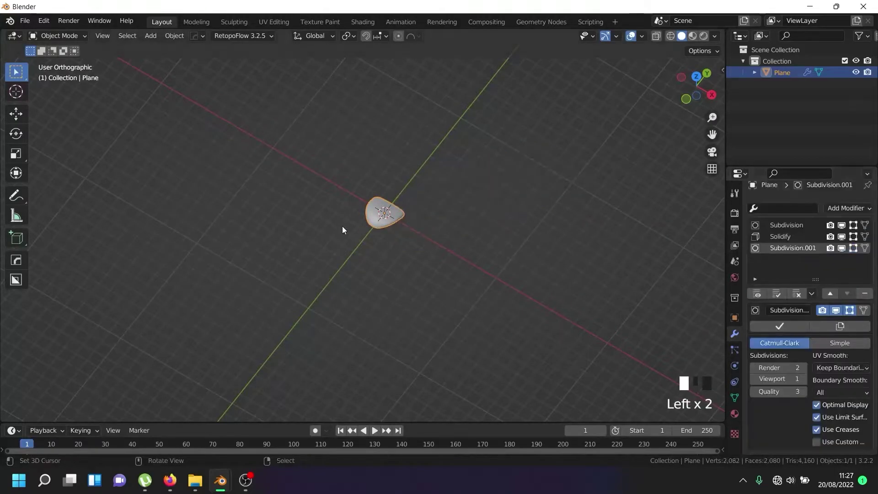
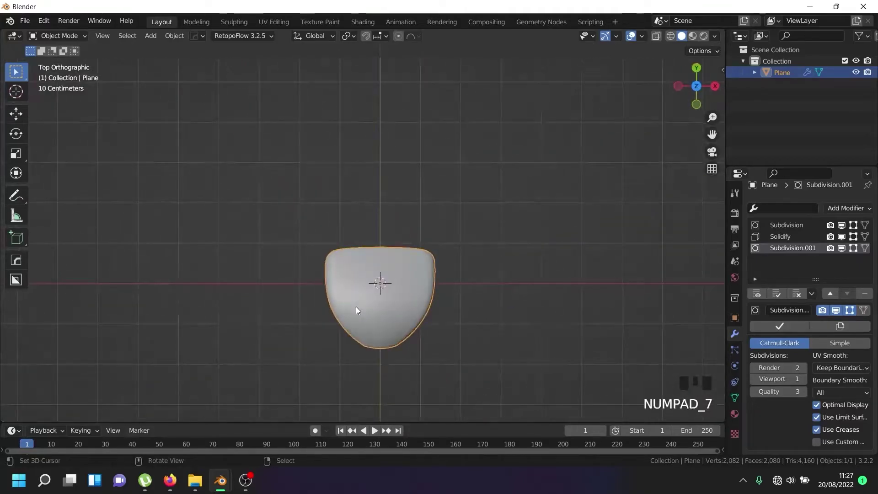
Rename the scale object to Scale_01, hide it, and switch to the Geometry Nodes workspace.
left_click(781, 75)
left_click_drag(782, 75, 782, 73)
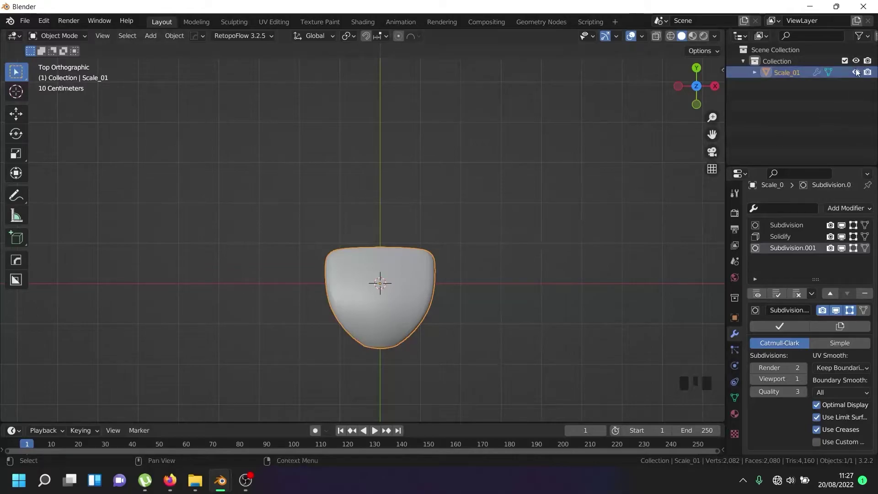
left_click(857, 66)
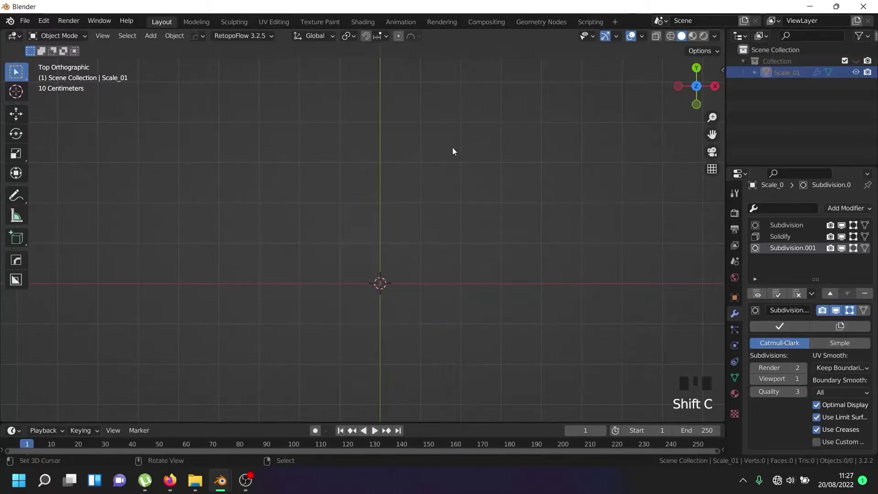
left_click(543, 22)
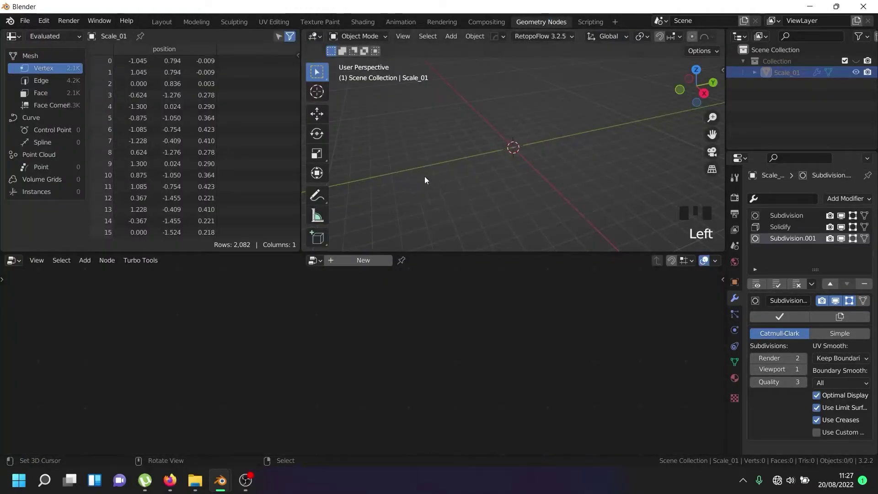
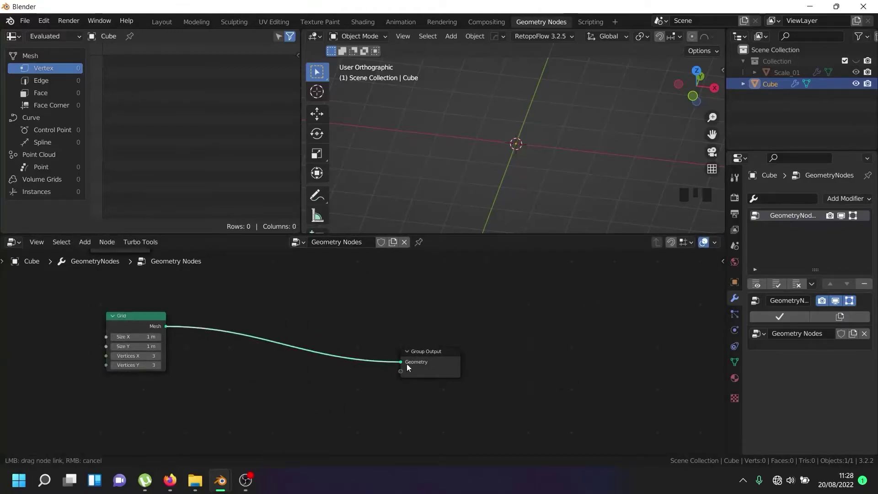
Link the Grid node's Mesh to Group Output and view the 3×3 grid plane from above.
left_click(410, 368)
scroll("up", 3)
left_click_drag(517, 129, 501, 186)
scroll("down", 3)
scroll("down", 3)
scroll("down", 3)
scroll("down", 3)
scroll("down", 3)
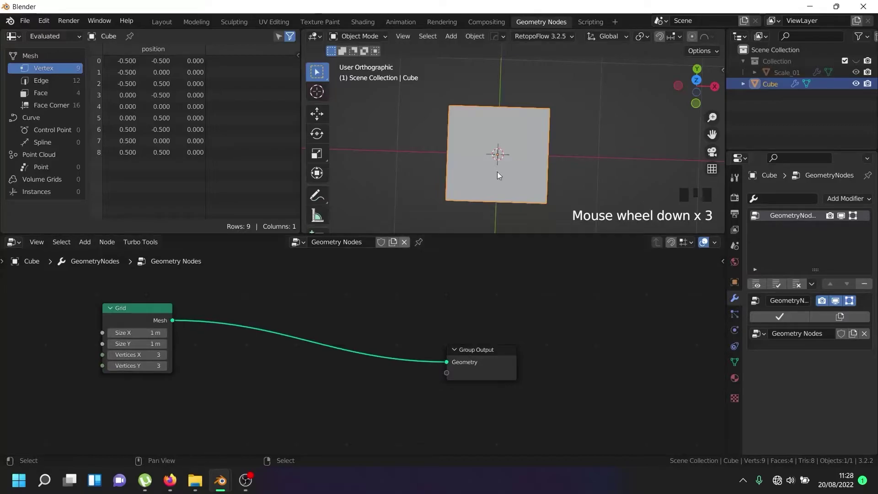
Insert a Transform node onto the Grid–Group Output link.
key("space")
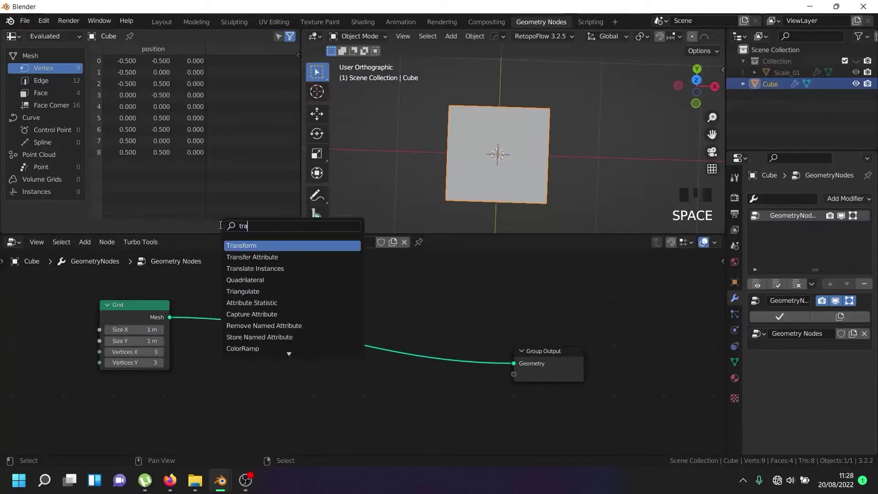
key("shift+a")
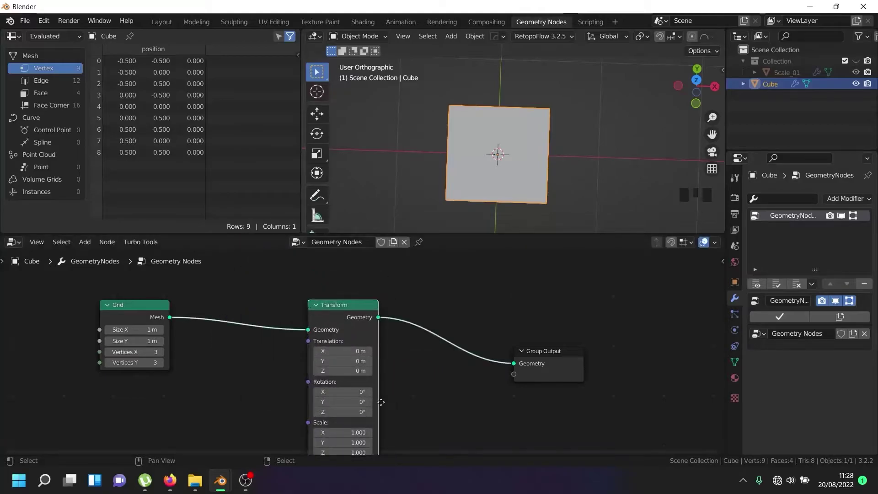
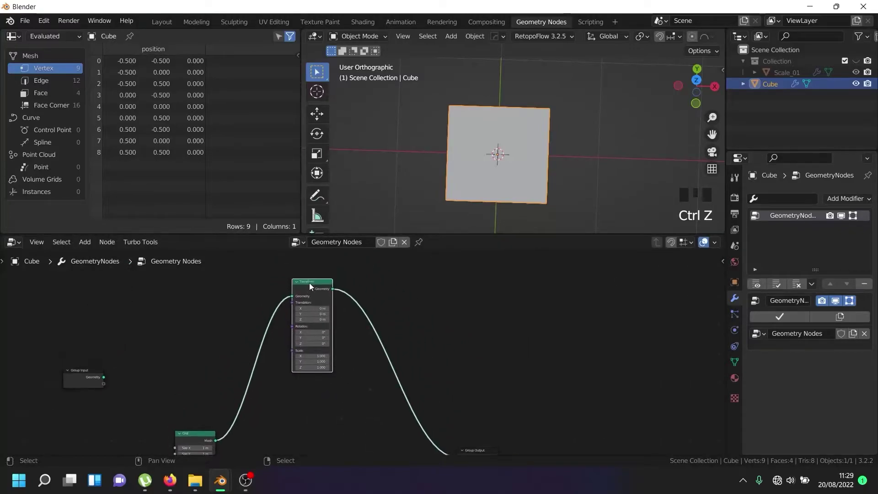
Duplicate the Transform, feed the Grid into it and route both Transforms into Join Geometry.
key("shift+d")
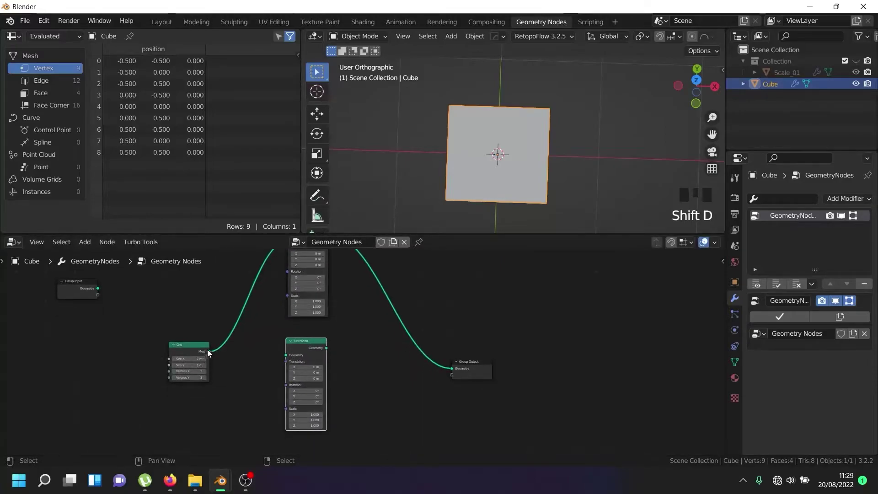
left_click(289, 358)
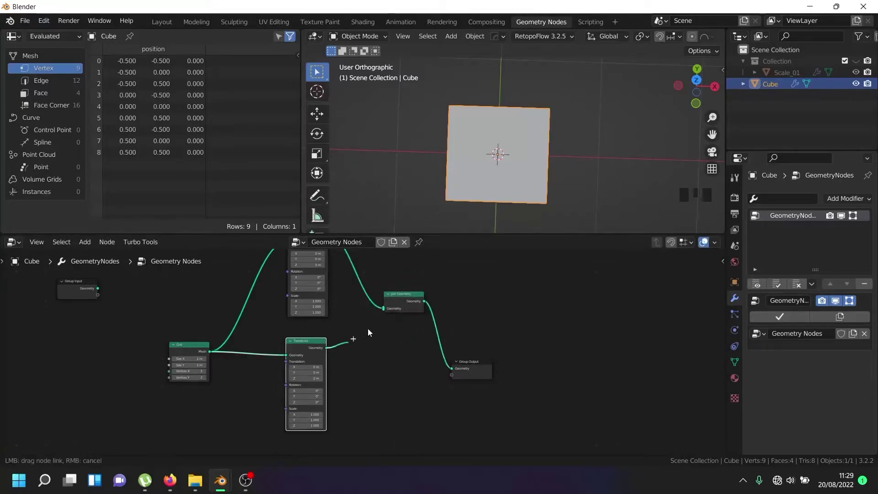
left_click(387, 315)
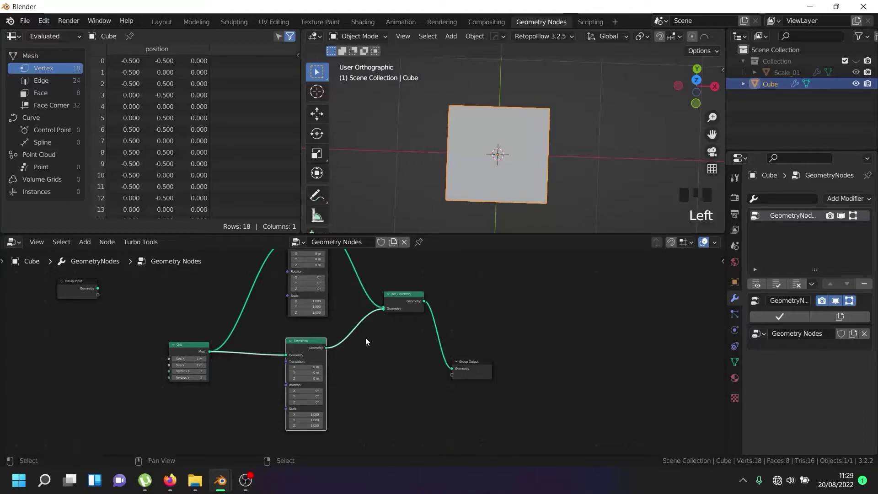
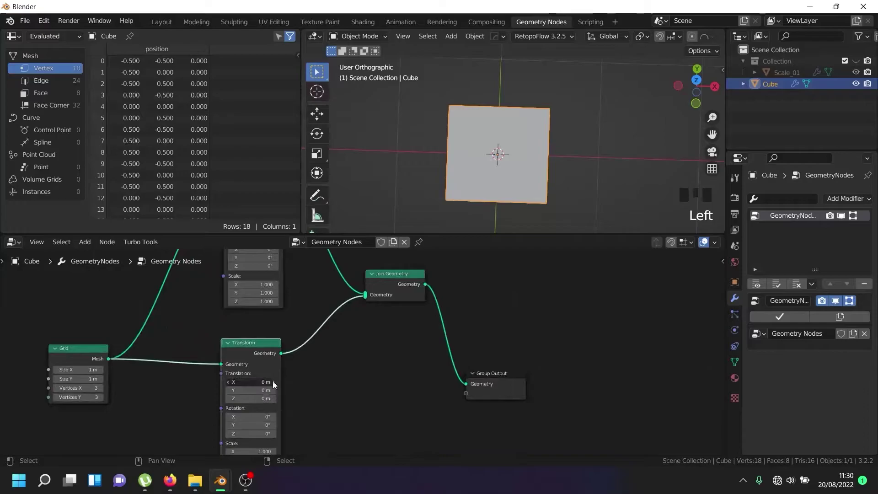
Frame the node tree, undo one action, and orbit the viewport around the two joined grids.
left_click_drag(276, 384, 425, 368)
key("ctrl+z")
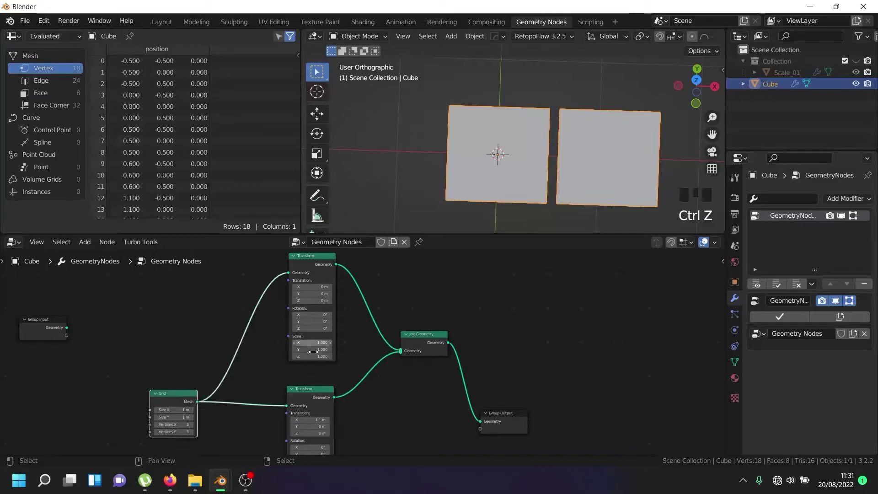
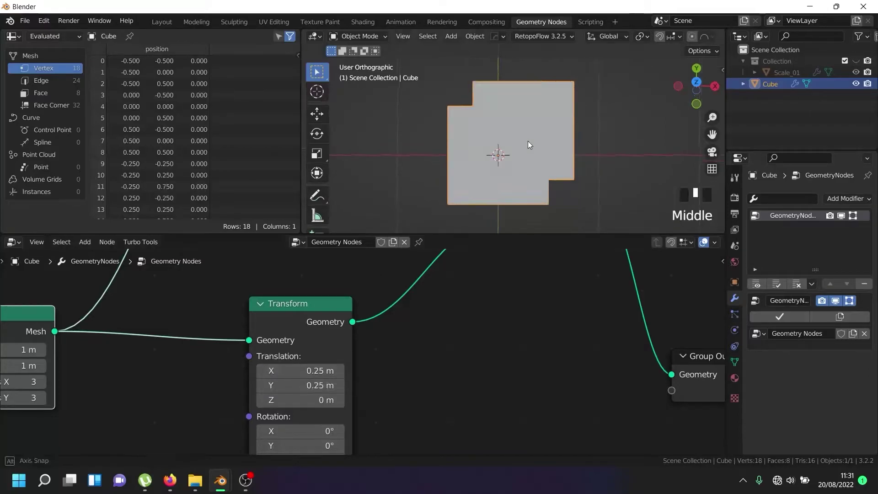
scroll("down", 3)
left_click_drag(523, 127, 533, 161)
scroll("up", 3)
middle_click(539, 153)
scroll("down", 3)
scroll("up", 3)
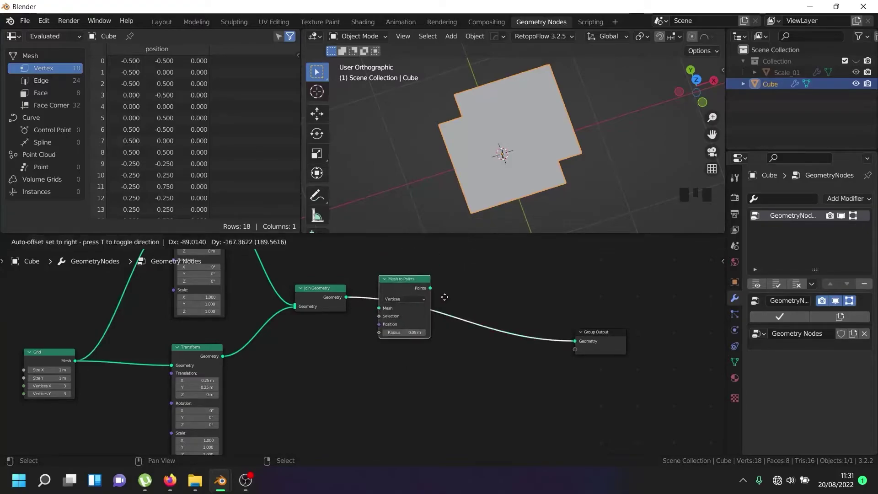
Wire Mesh to Points between Join Geometry and Group Output so the grids become 18 points.
left_click_drag(531, 169, 493, 179)
scroll("up", 3)
scroll("down", 3)
left_click_drag(501, 150, 470, 126)
scroll("down", 3)
scroll("up", 3)
scroll("down", 3)
View the point cloud straight down from Top view (numpad 7).
key("KP_7")
scroll("up", 3)
left_click_drag(484, 116, 254, 489)
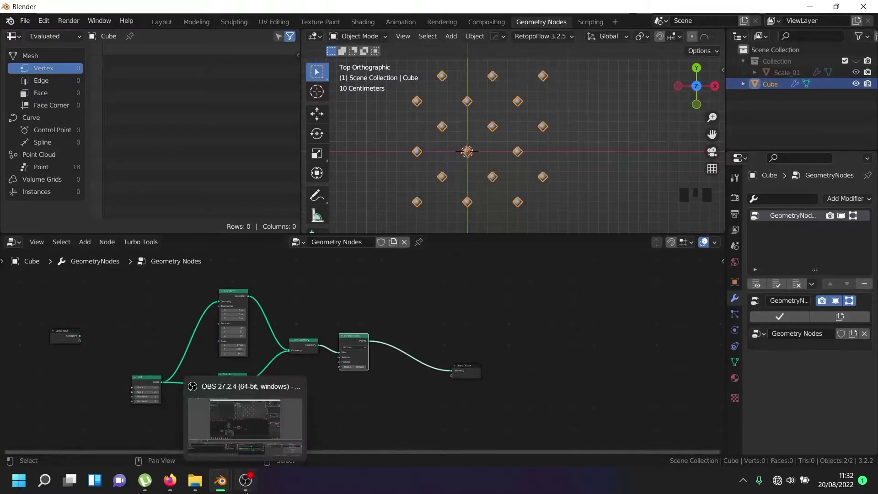
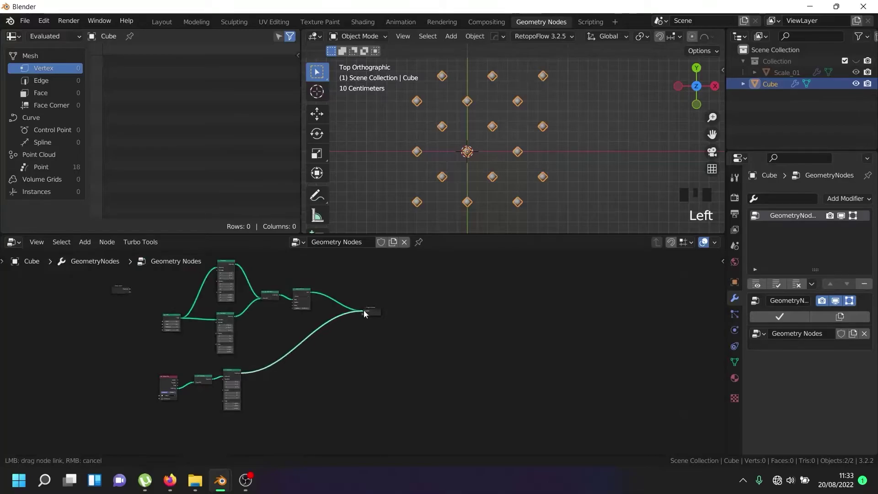
Link the Scale_01 Object Info–Join Geometry–Transform chain into Group Output.
scroll("down", 3)
left_click_drag(499, 154, 498, 142)
scroll("up", 3)
scroll("down", 3)
scroll("up", 3)
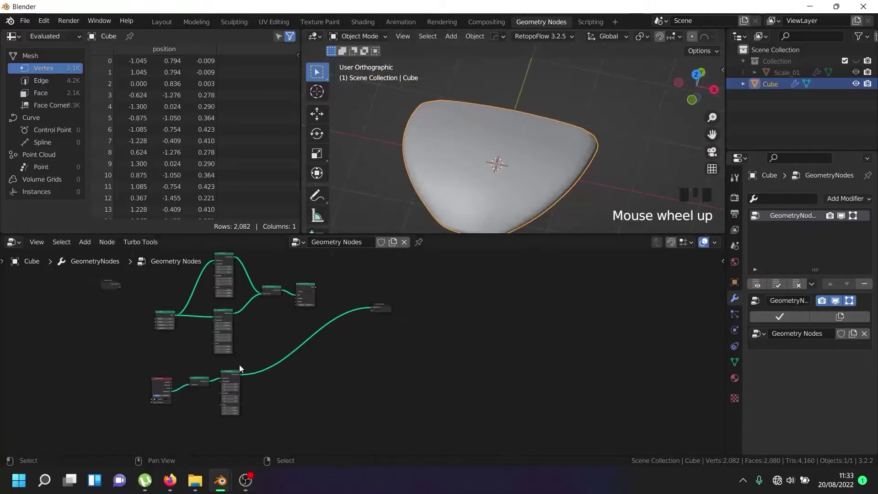
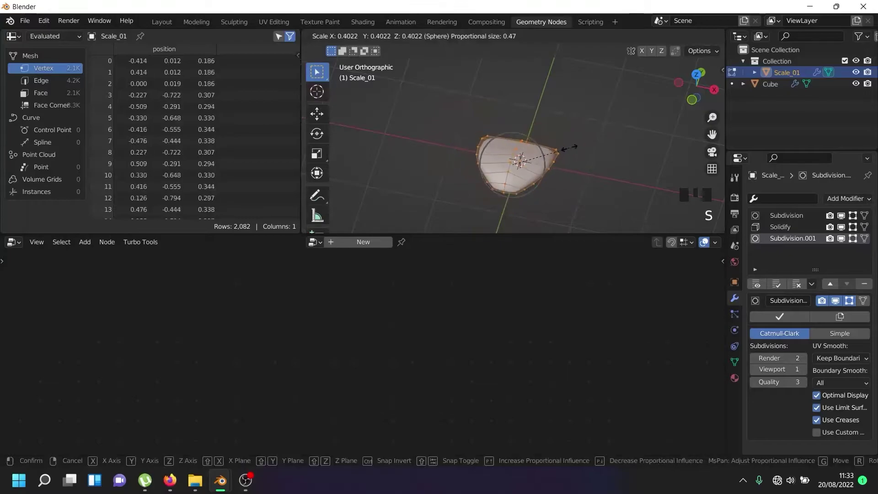
Enter Edit Mode on Scale_01, select all vertices and set the pivot to the 3D Cursor.
key("o")
key("s")
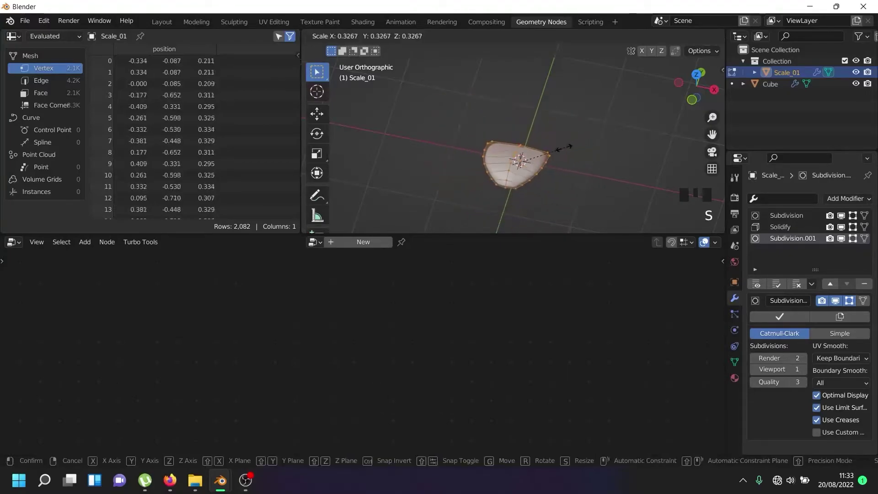
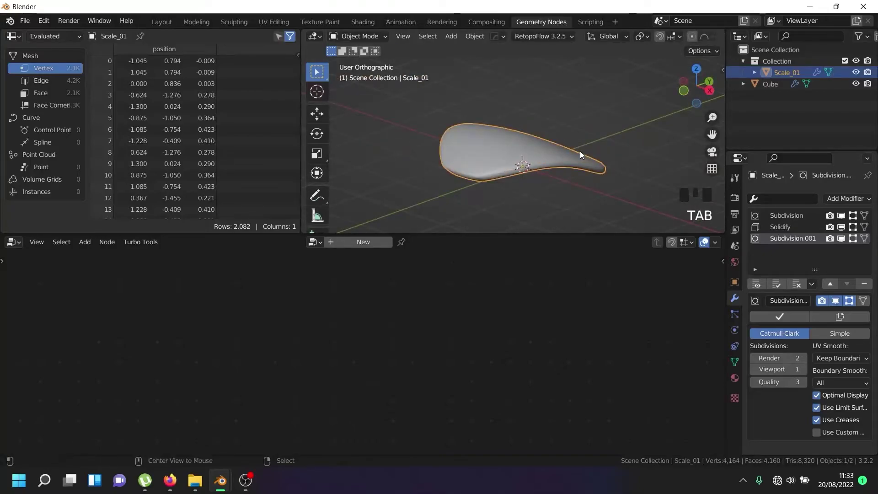
key("alt+c")
key("Tab")
key("a")
key("a")
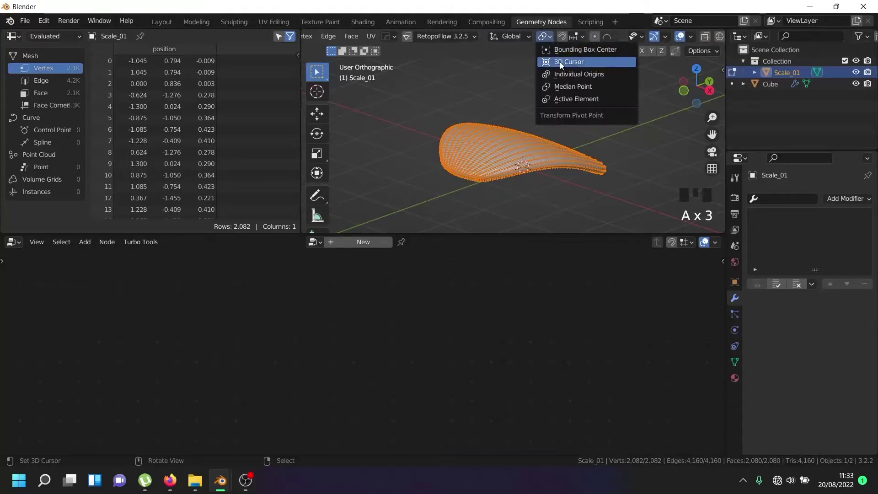
left_click(563, 66)
Scale the whole mesh down to about a quarter size around the 3D cursor and return to the Cube's nodes.
key("s")
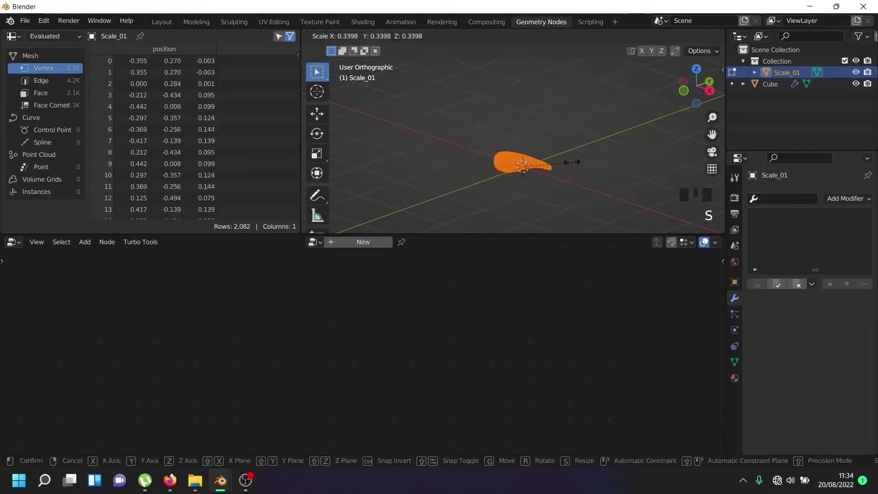
key("Tab")
left_click_drag(539, 162, 777, 91)
left_click(777, 91)
left_click_drag(859, 76, 515, 176)
left_click_drag(514, 175, 533, 160)
scroll("up", 3)
scroll("down", 3)
scroll("up", 3)
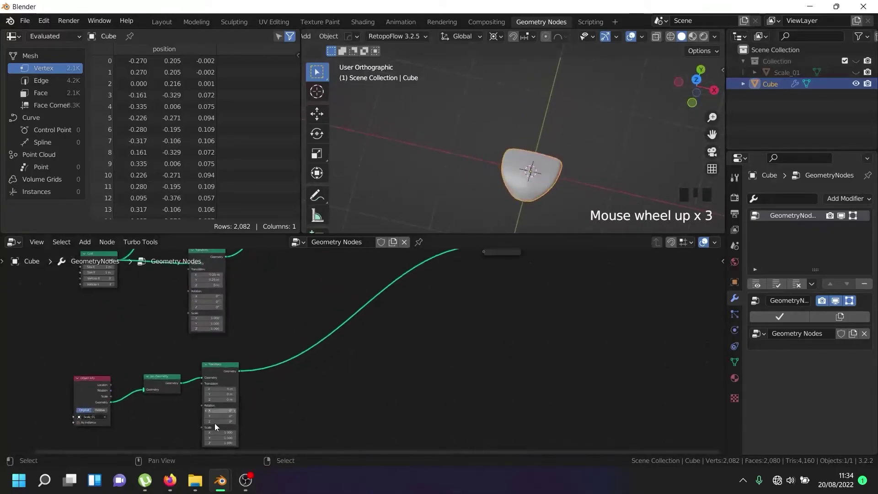
Zoom to the Object Info branch and start the link-drag node search from a socket.
scroll("up", 3)
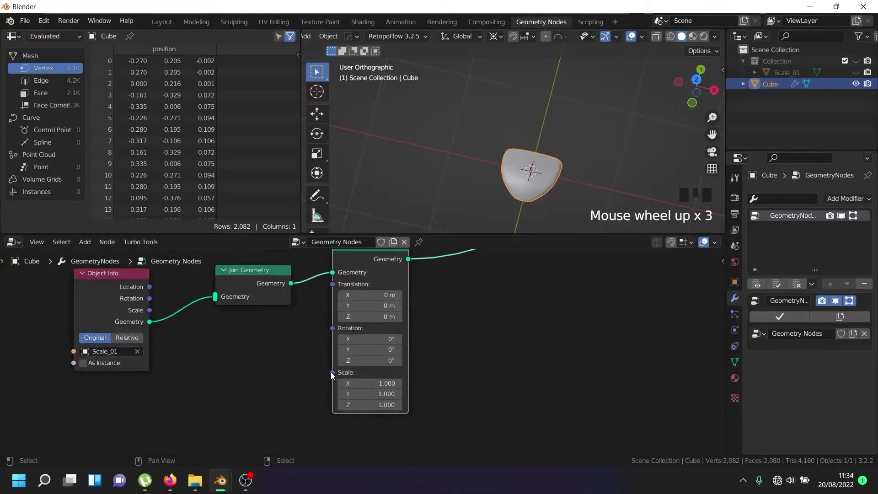
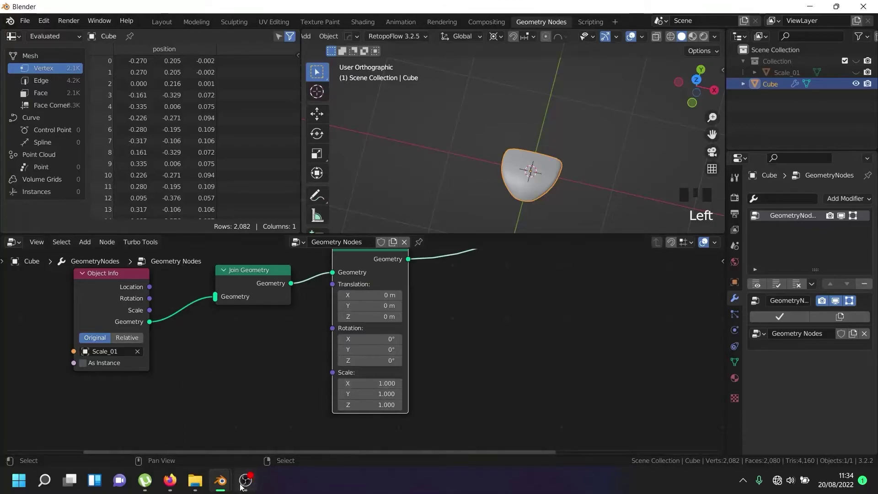
left_click(428, 348)
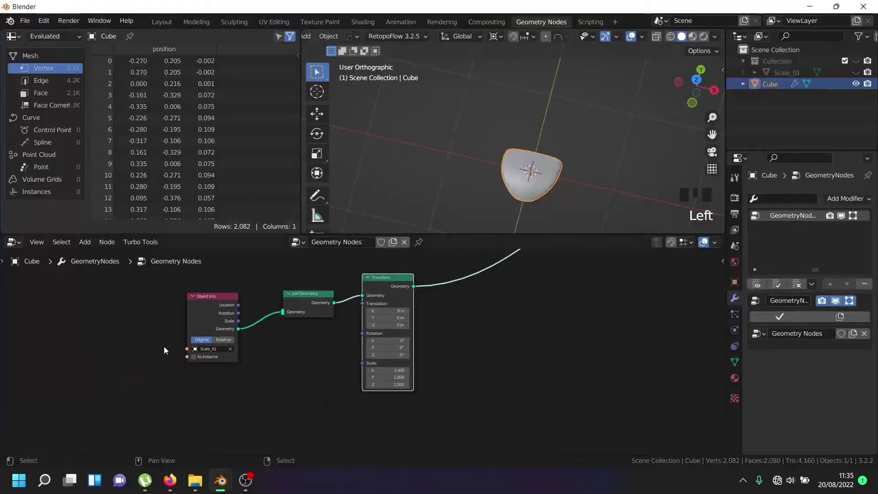